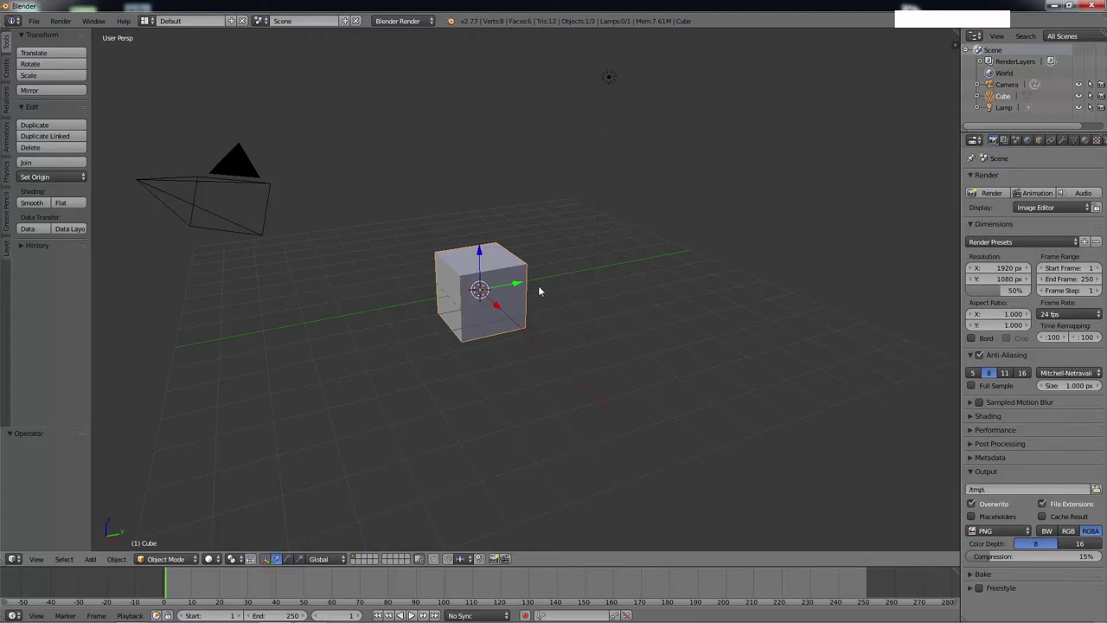
# Step: Orbit the viewport around the cube to view the scene from another angle
pyautogui.middleClick(522, 309)
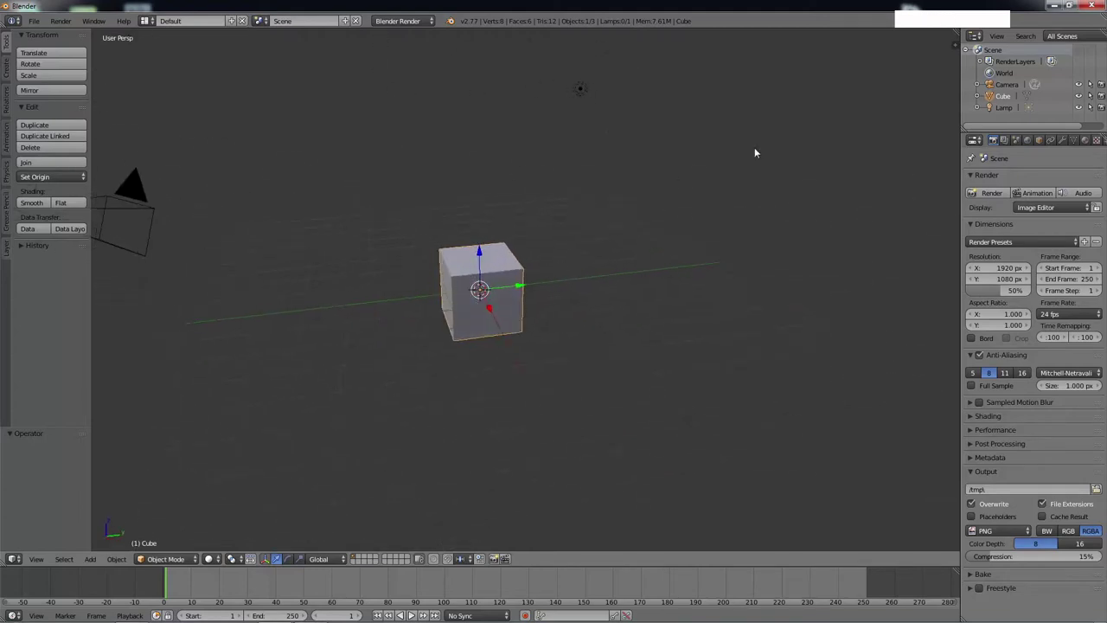
pyautogui.middleClick(587, 308)
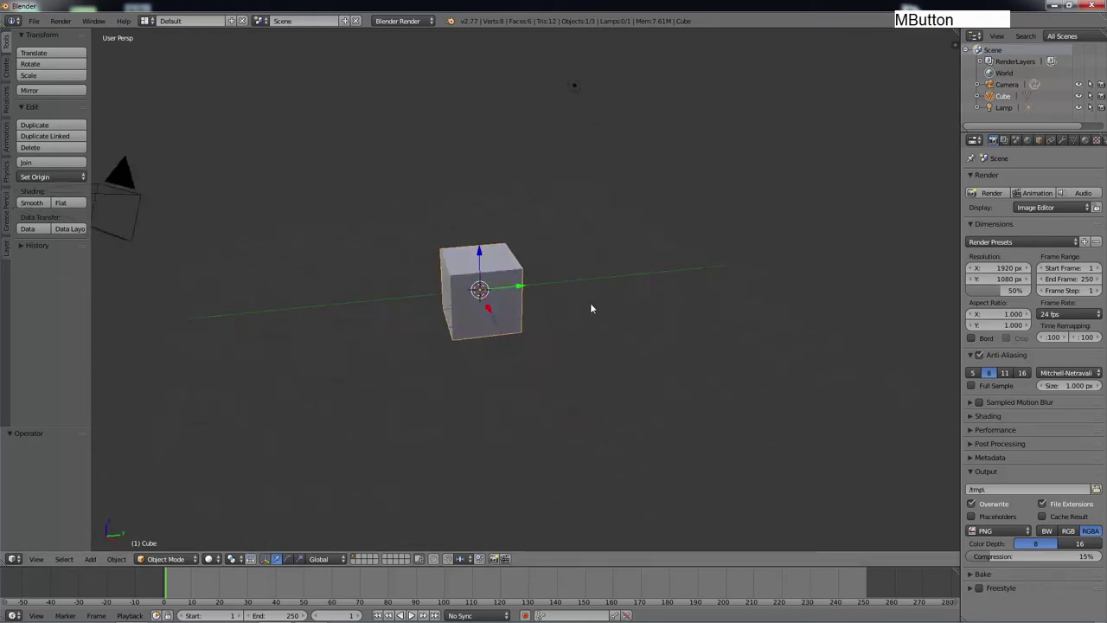
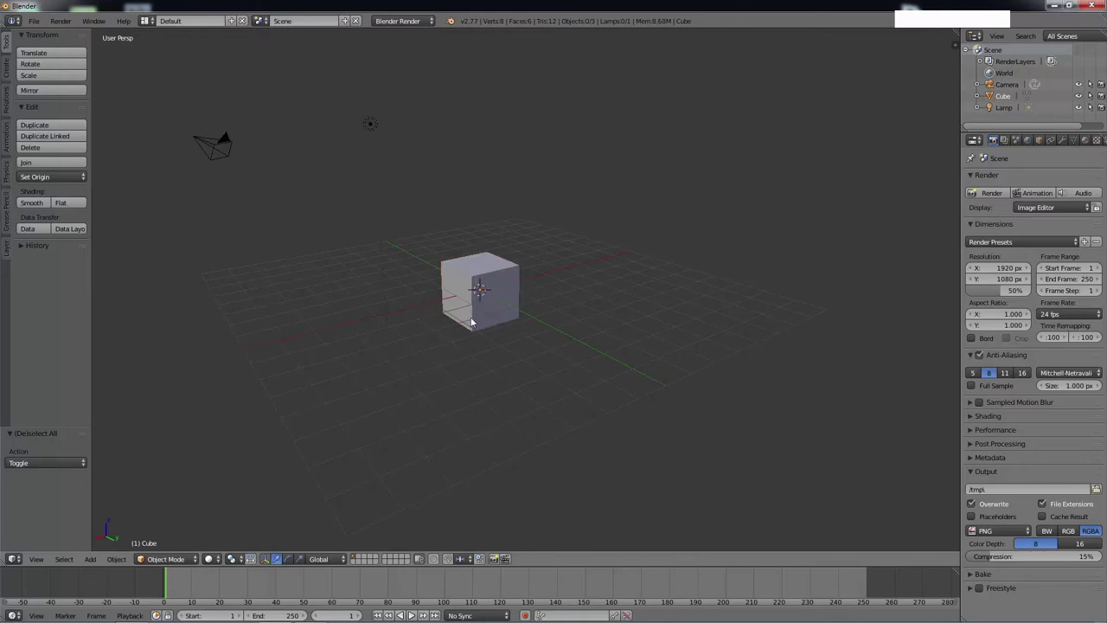
pyautogui.press('a')
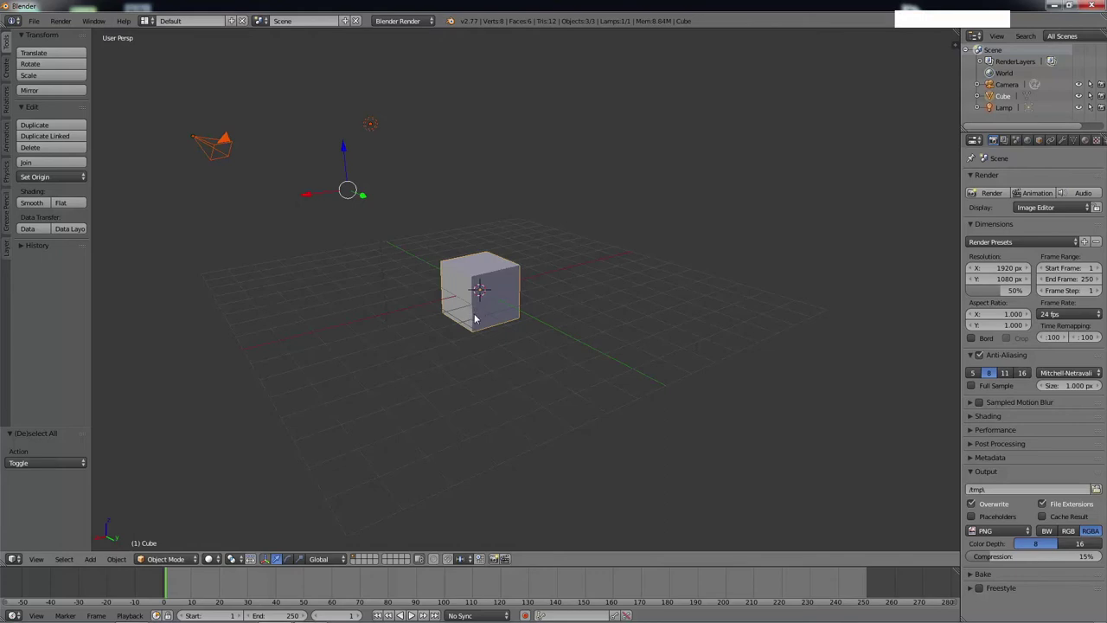
pyautogui.middleClick(484, 298)
pyautogui.middleClick(418, 220)
pyautogui.press('KP_Decimal')
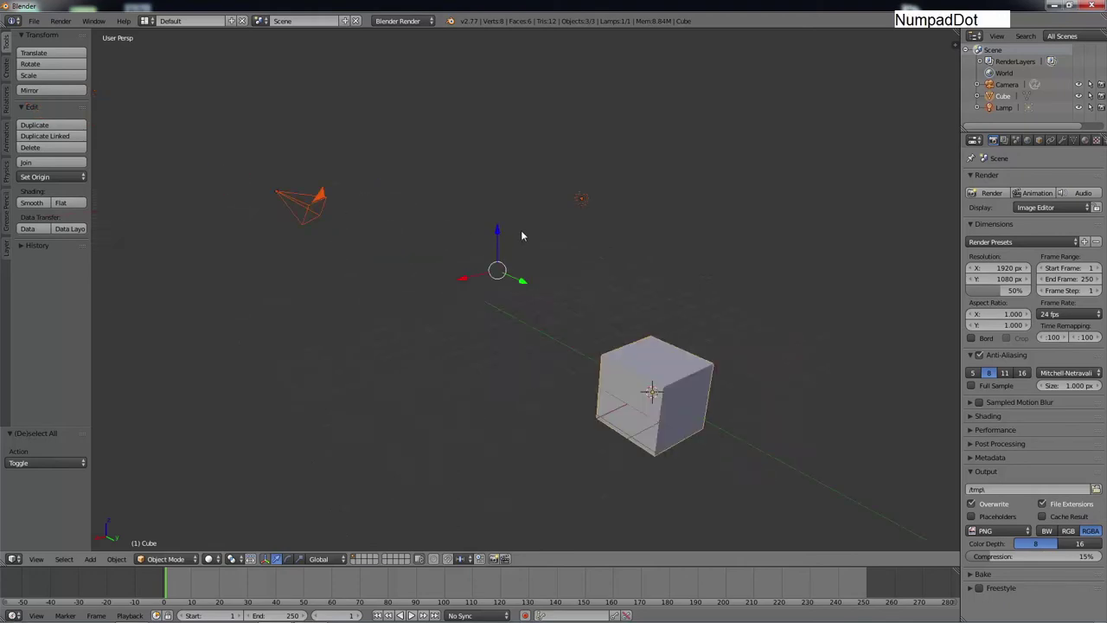
pyautogui.press('a')
pyautogui.middleClick(473, 254)
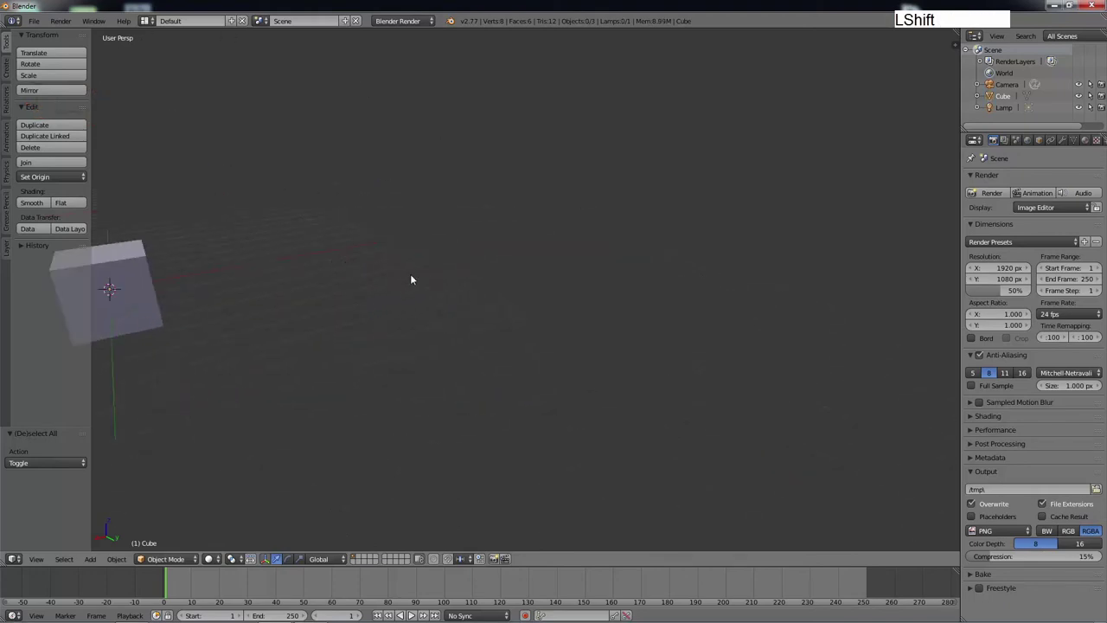
pyautogui.press('shift+c')
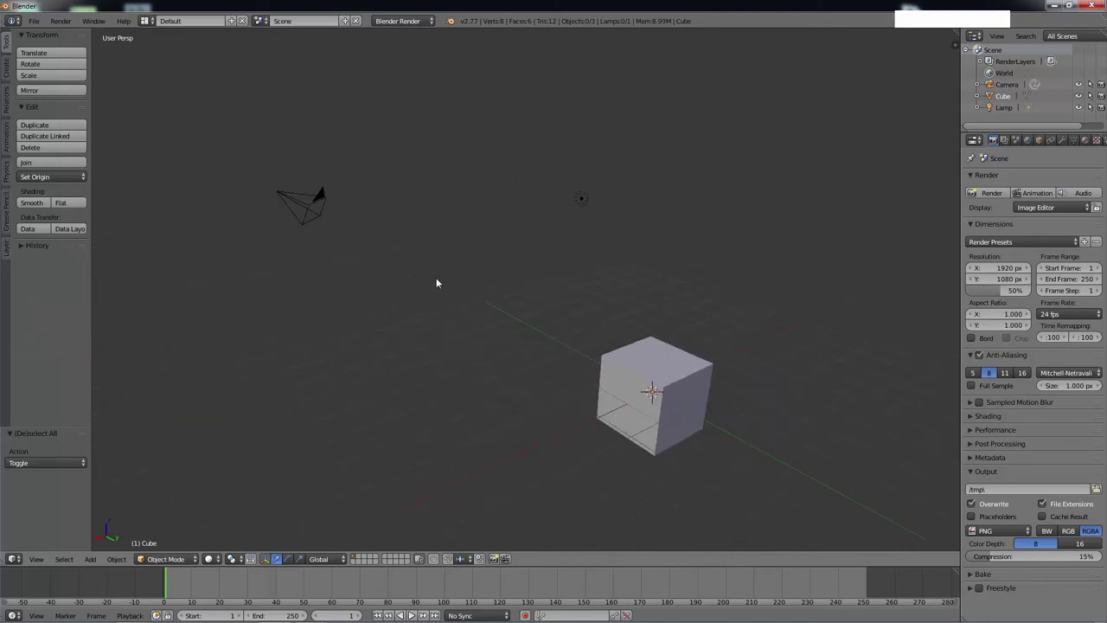
pyautogui.middleClick(432, 289)
pyautogui.press('shift+c')
pyautogui.click(661, 407)
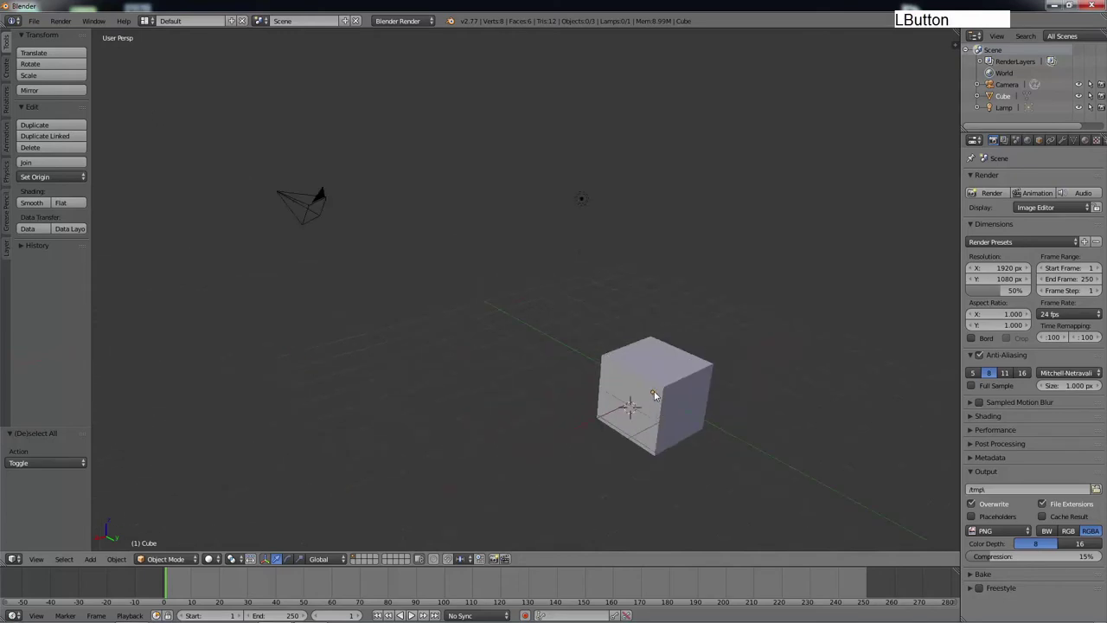
# Step: Place the 3D cursor at the cube, then select the lamp, the cube and finally the camera in turn
pyautogui.click(657, 382)
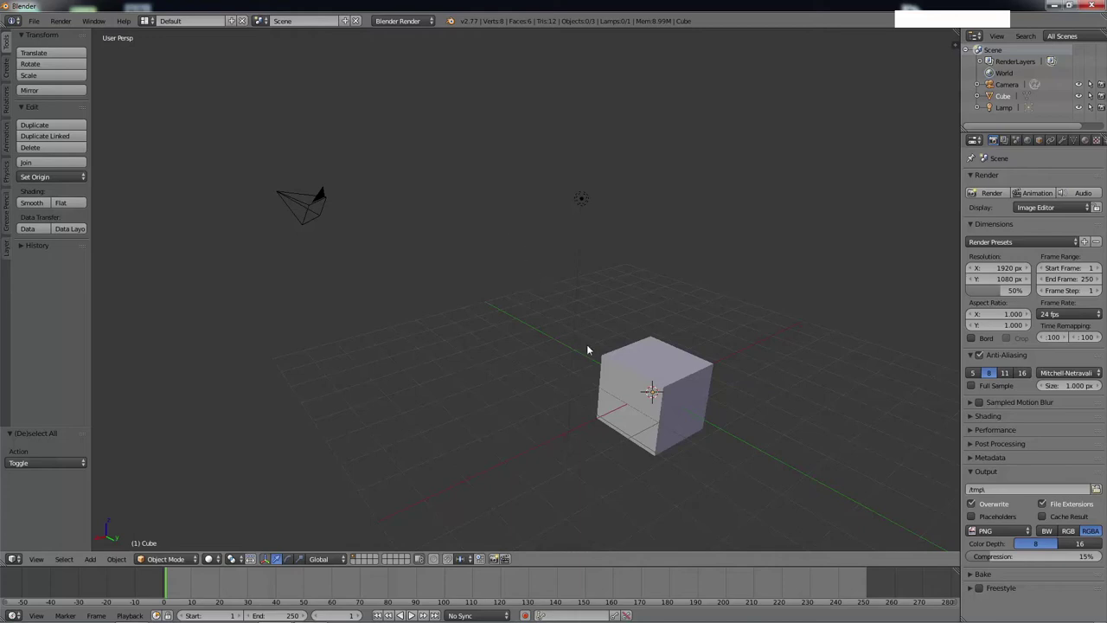
pyautogui.rightClick(619, 355)
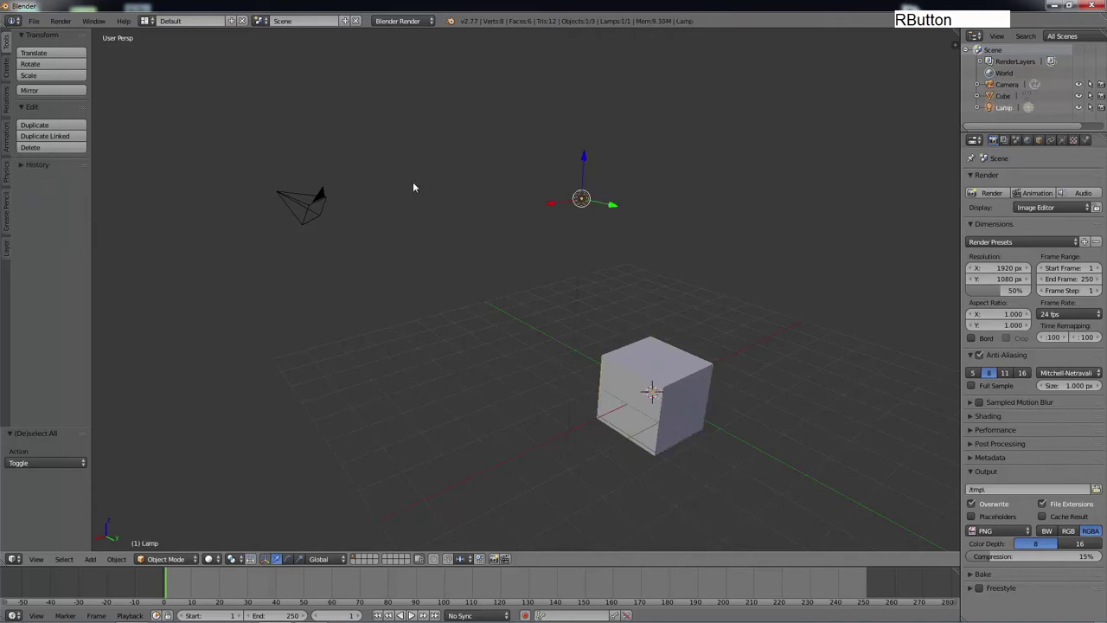
pyautogui.rightClick(322, 204)
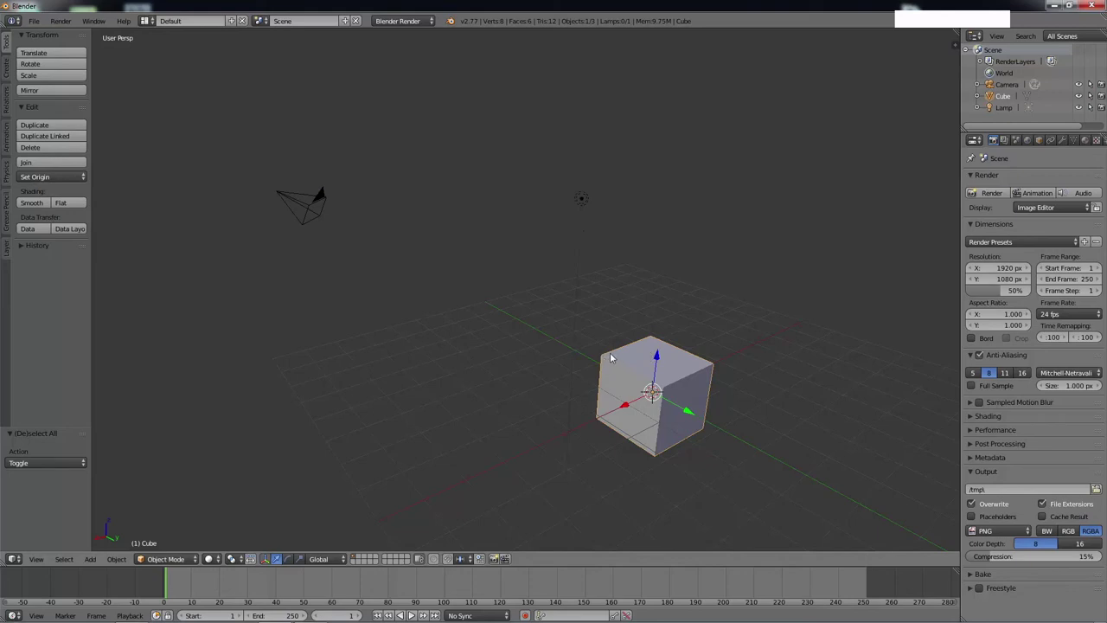
pyautogui.rightClick(588, 204)
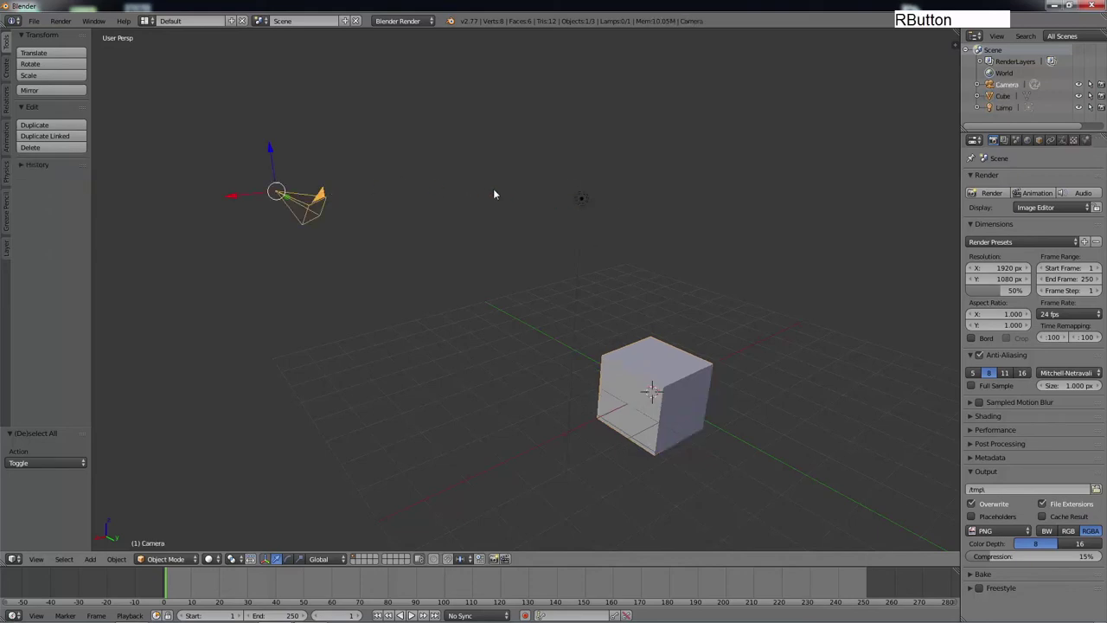
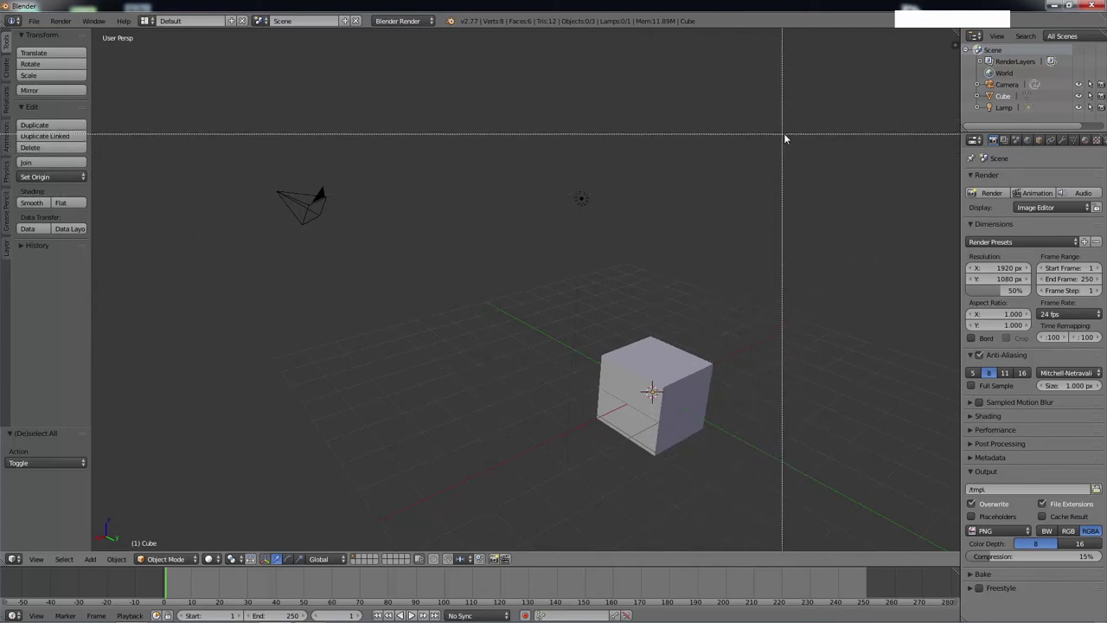
# Step: Box-select the lamp, toggle the selection with A, then box-deselect the lamp with a middle-drag
pyautogui.click(785, 138)
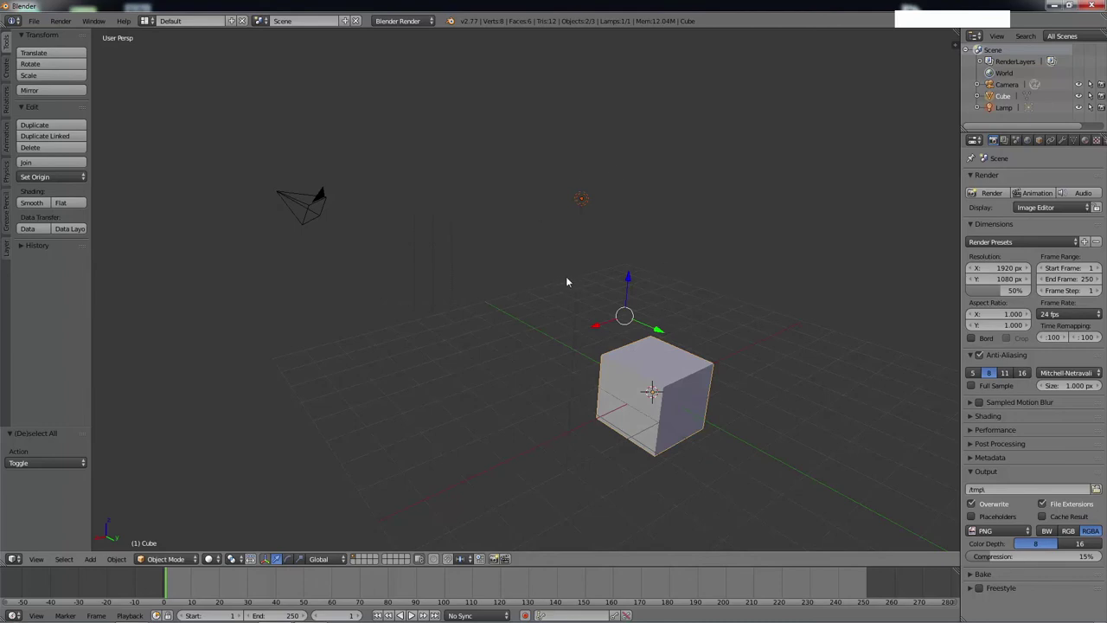
pyautogui.press('a')
pyautogui.press('b')
pyautogui.middleClick(786, 149)
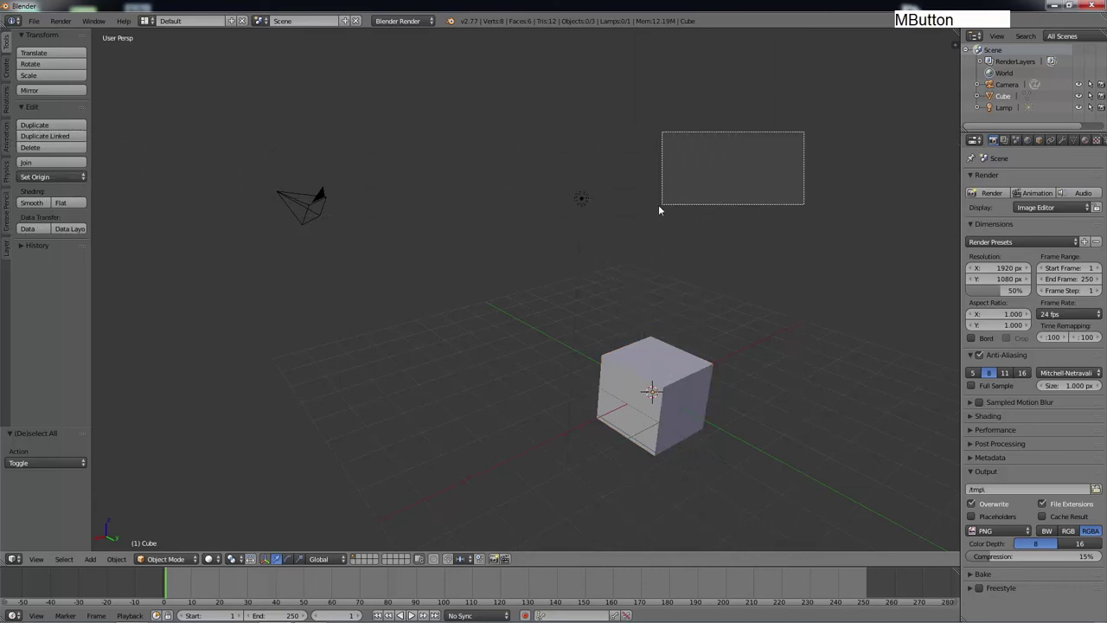
# Step: Select all objects, remove the lamp from the selection by box, then deselect everything
pyautogui.press('a')
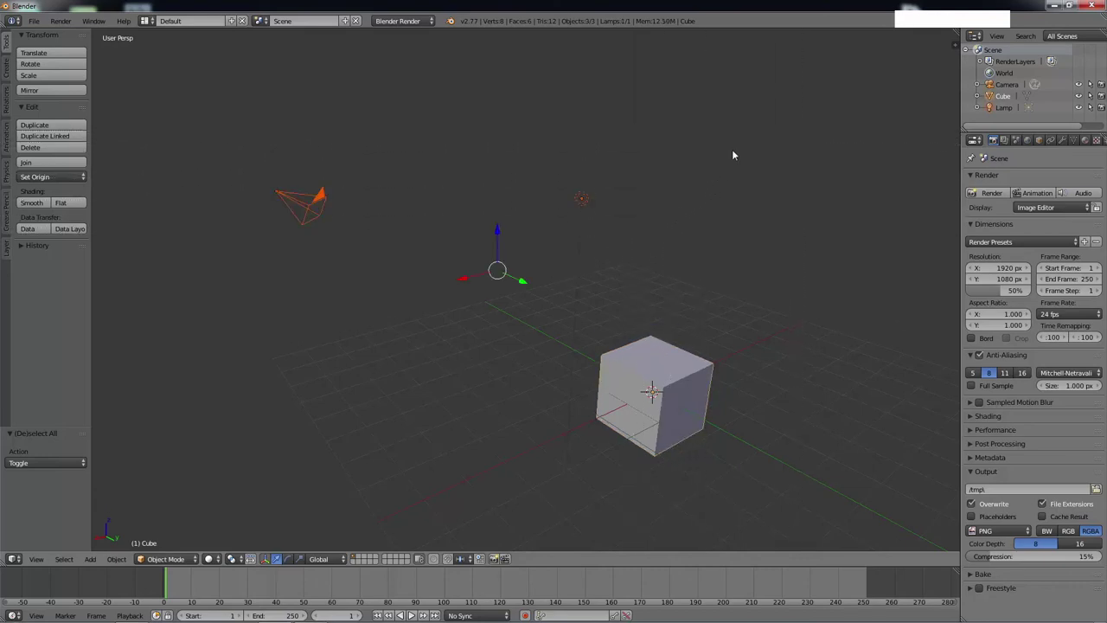
pyautogui.press('b')
pyautogui.middleClick(802, 154)
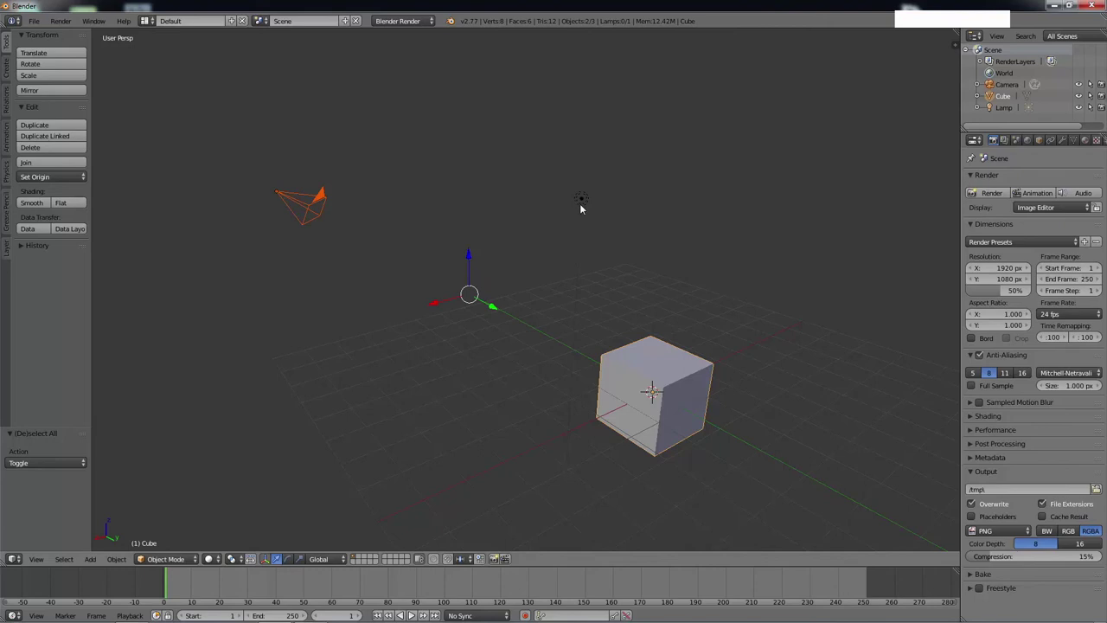
pyautogui.press('a')
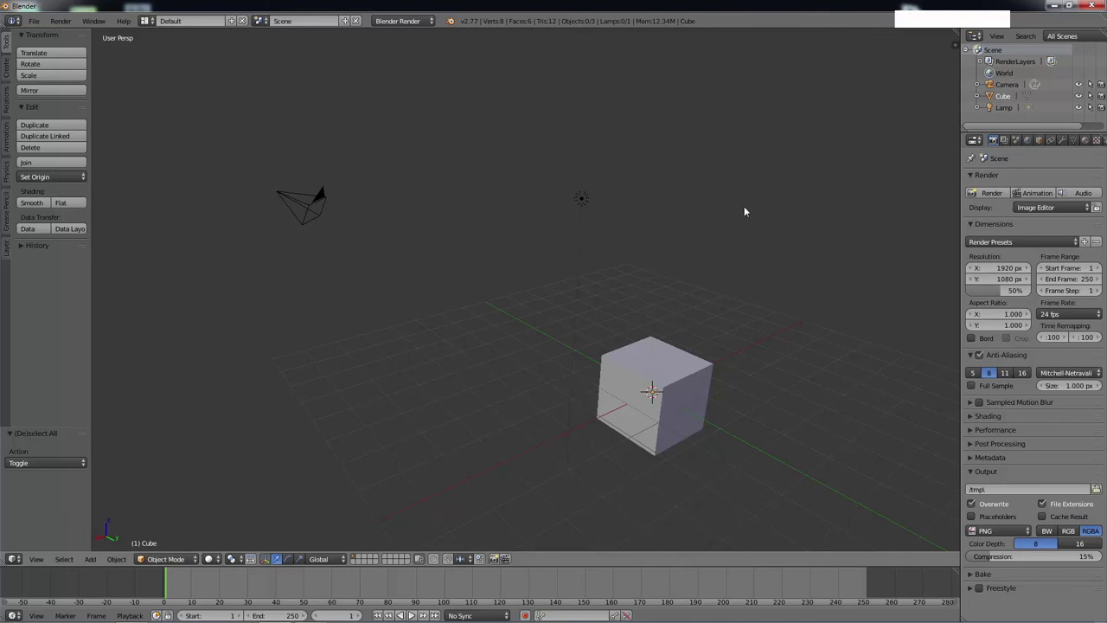
pyautogui.click(750, 209)
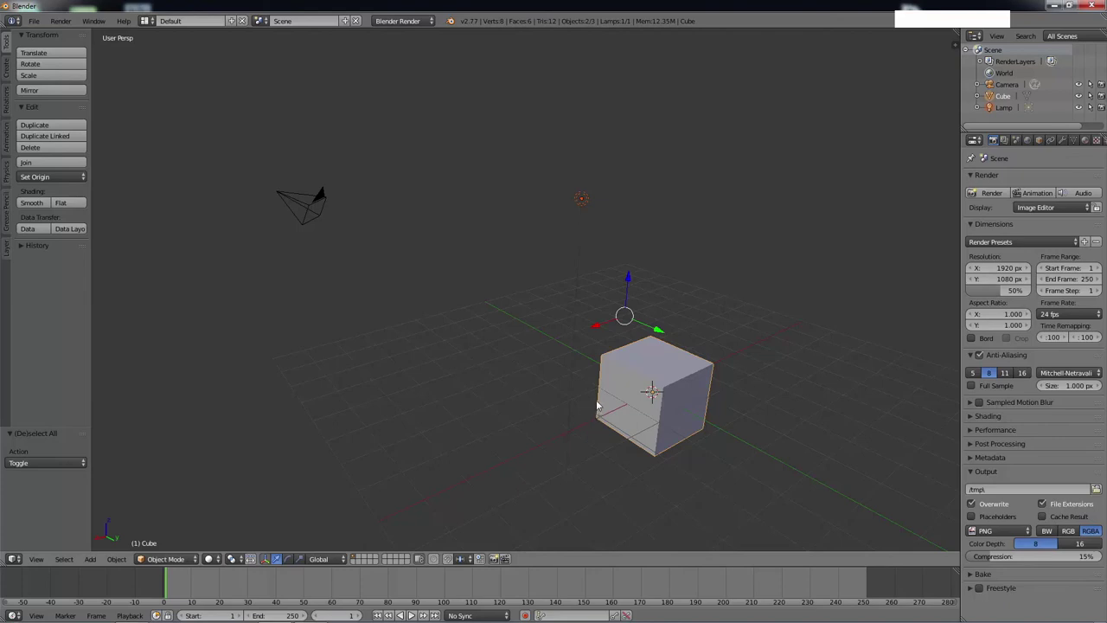
pyautogui.press('a')
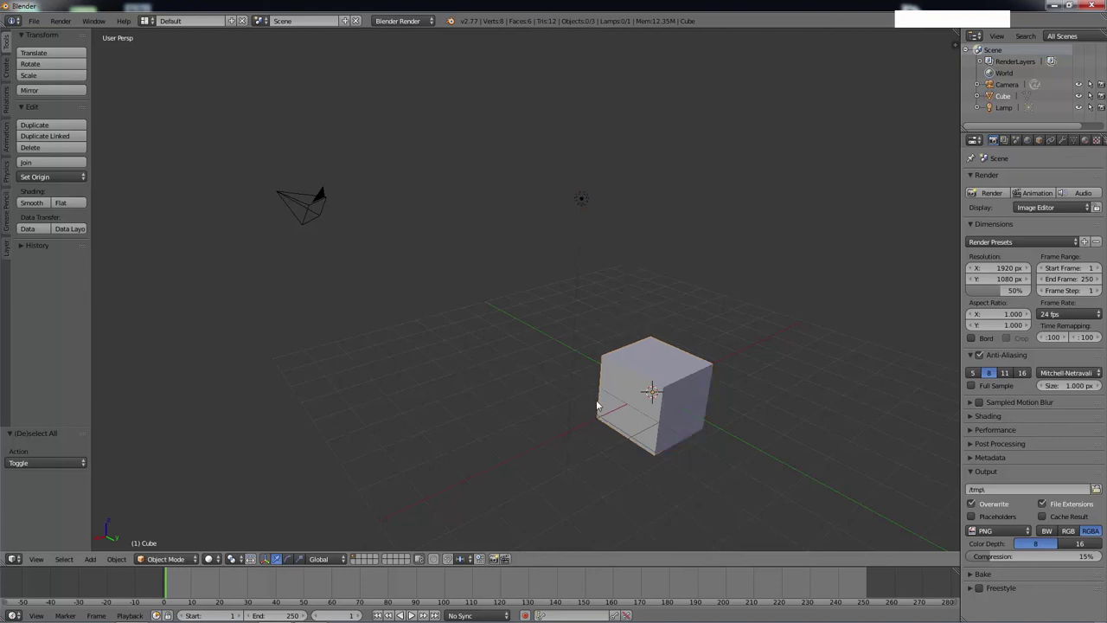
pyautogui.press('c')
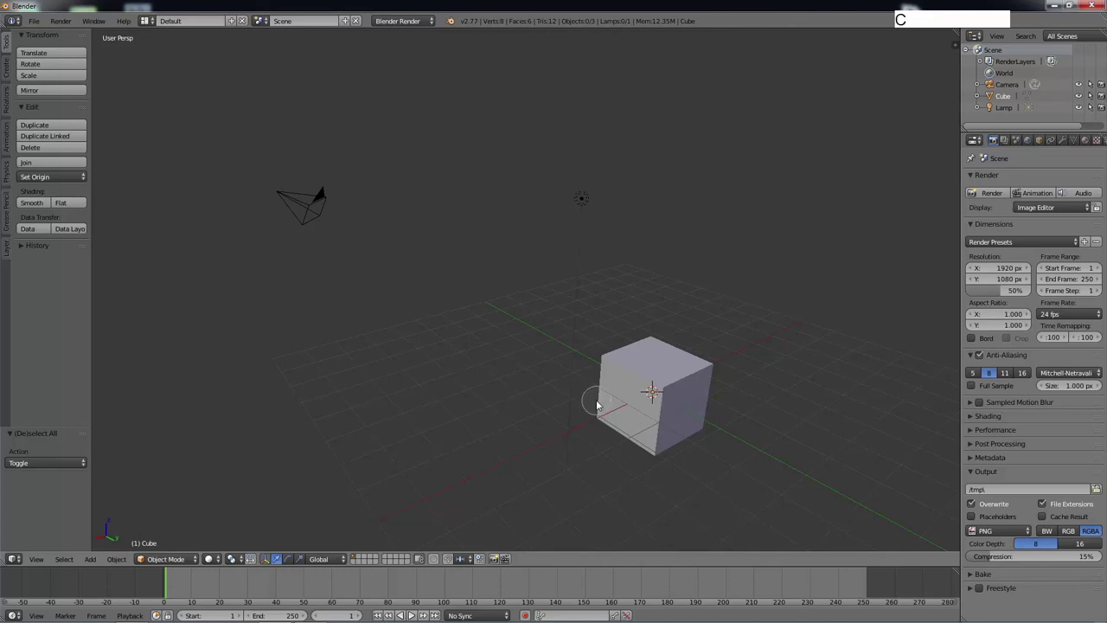